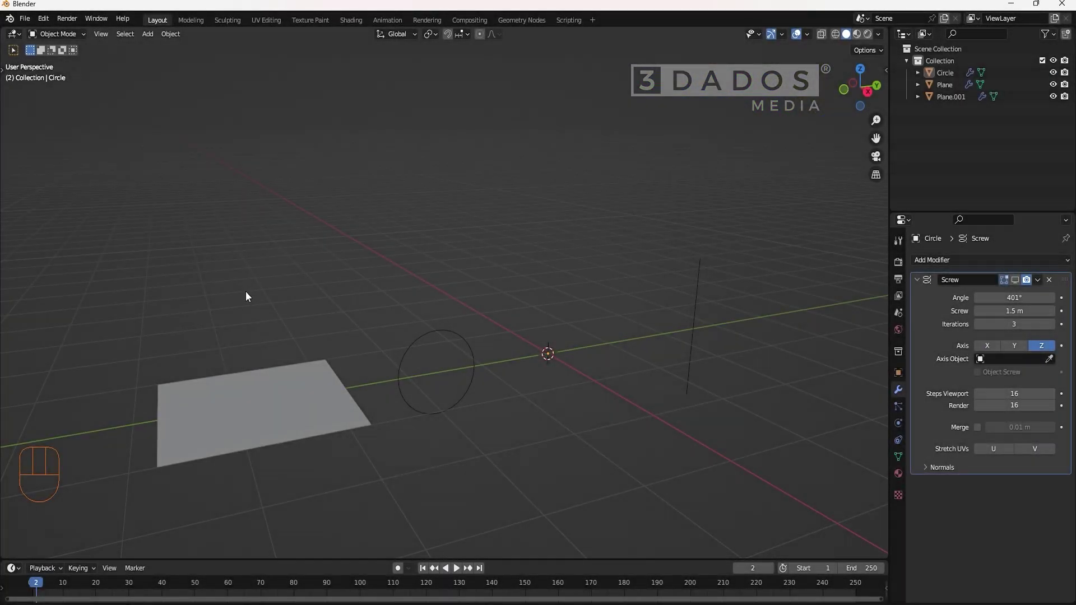
- Orbit around the demo spring and twisted ribbons, selecting the swept objects to inspect them
{"action": "left_click_drag", "start_coordinate": [518, 431], "coordinate": [759, 506]}
{"action": "left_click", "coordinate": [696, 312]}
{"action": "left_click_drag", "start_coordinate": [679, 315], "coordinate": [645, 315]}
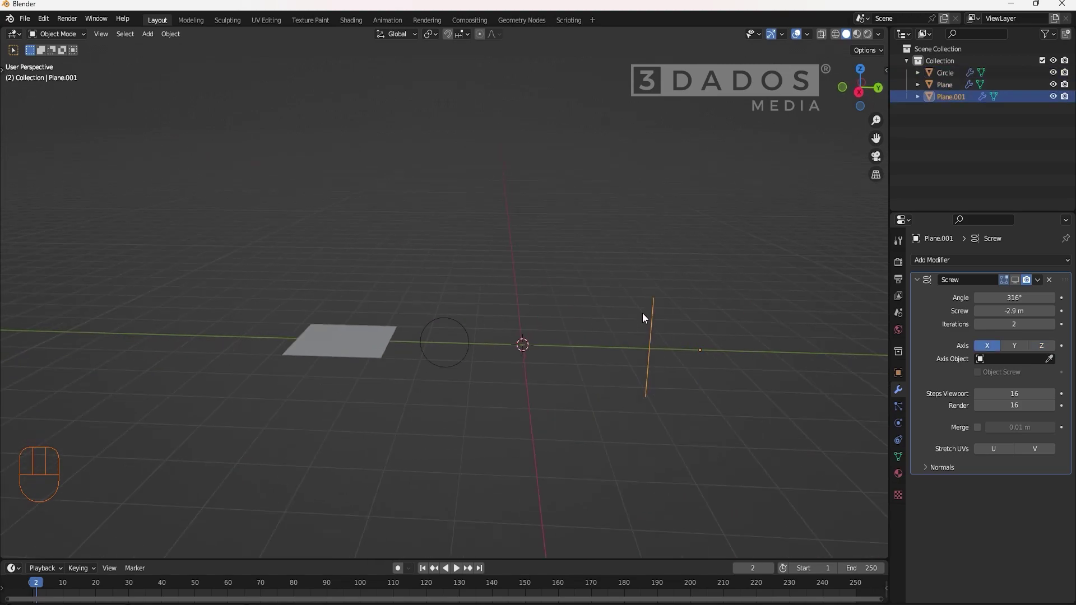
{"action": "left_click_drag", "start_coordinate": [637, 318], "coordinate": [622, 382]}
{"action": "left_click", "coordinate": [1014, 288]}
- Start over with a scene holding only an Empty offset along the X axis
{"action": "left_click", "coordinate": [338, 392]}
{"action": "left_click", "coordinate": [1015, 281]}
{"action": "left_click", "coordinate": [446, 390]}
{"action": "left_click", "coordinate": [1016, 285]}
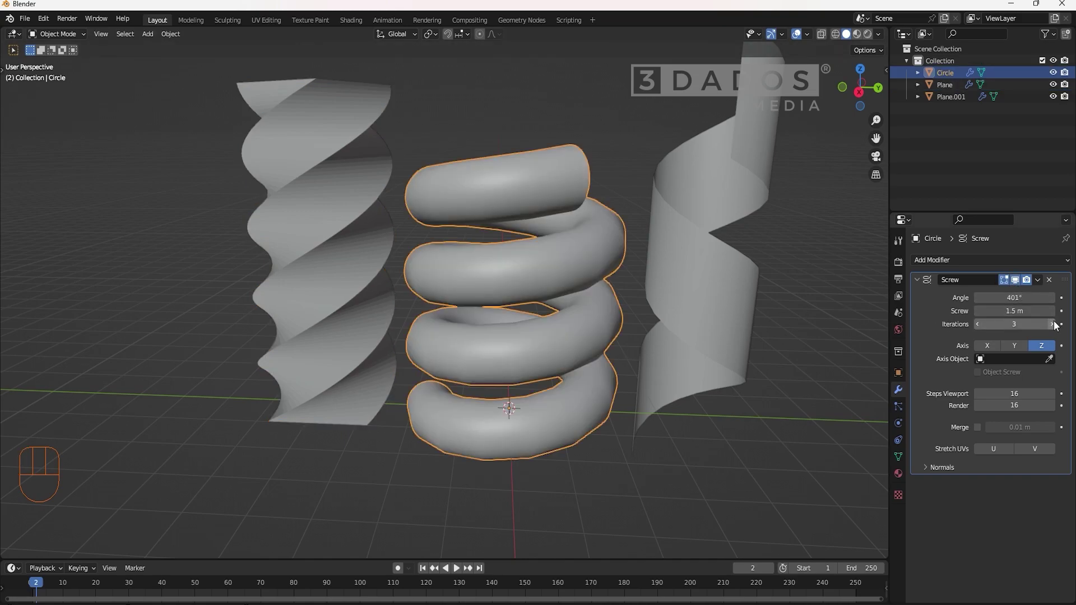
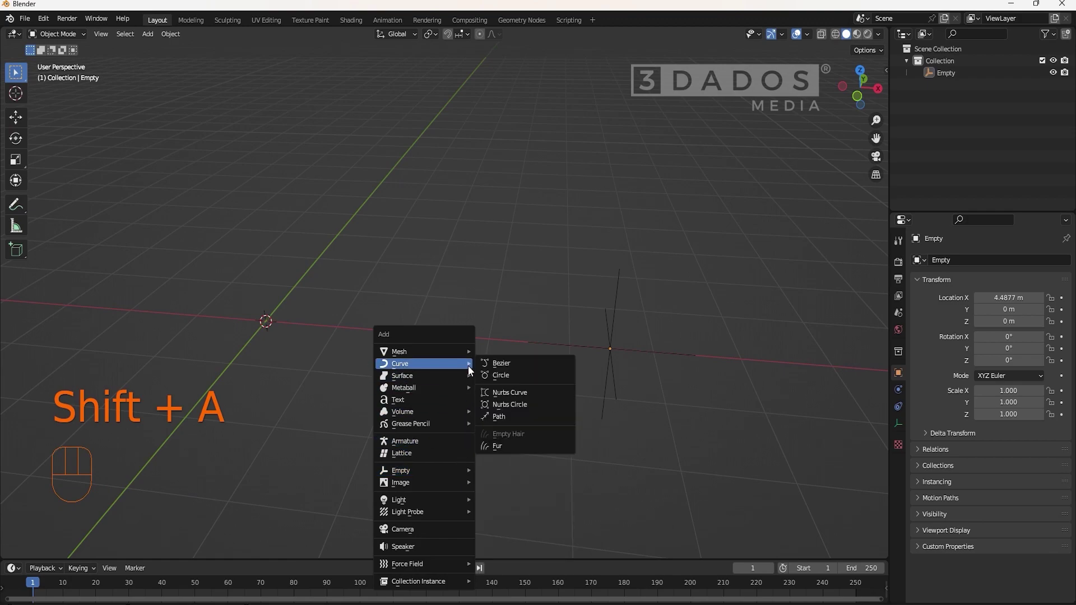
- Add a Bezier circle with a Screw modifier around Z, trying the Empty as axis object then clearing it
{"action": "key", "text": "s"}
{"action": "left_click_drag", "start_coordinate": [970, 263], "coordinate": [895, 397]}
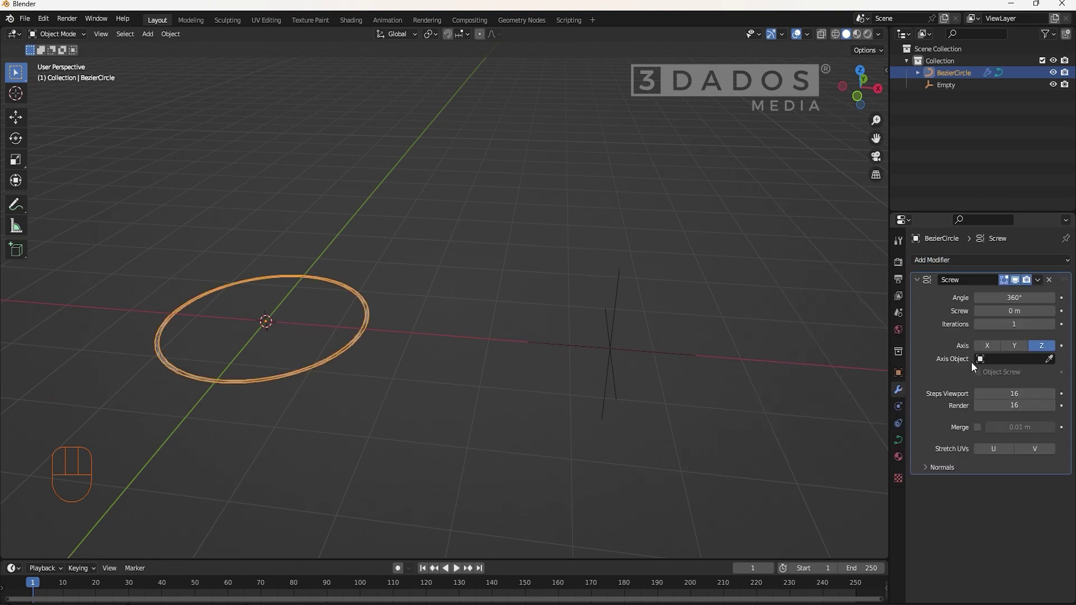
{"action": "left_click", "coordinate": [1053, 363]}
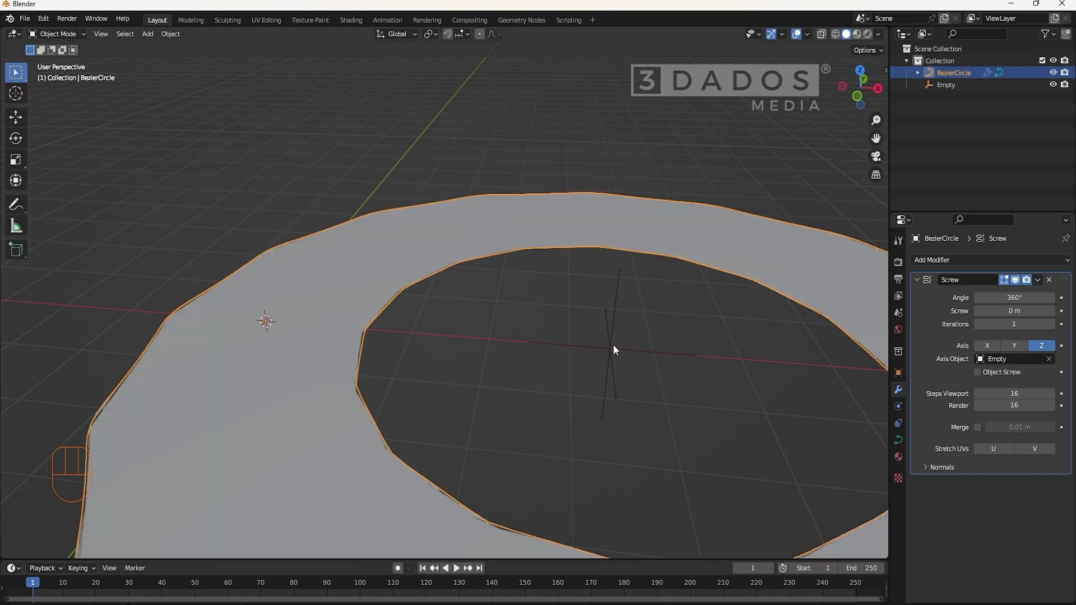
{"action": "left_click", "coordinate": [586, 342]}
{"action": "key", "text": "g"}
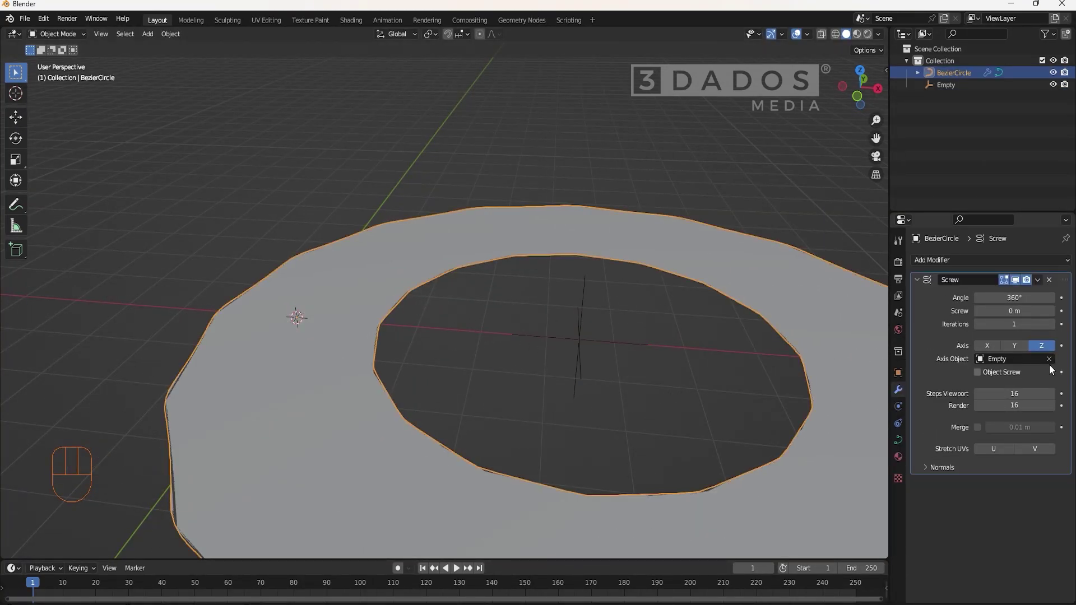
{"action": "left_click", "coordinate": [1052, 363]}
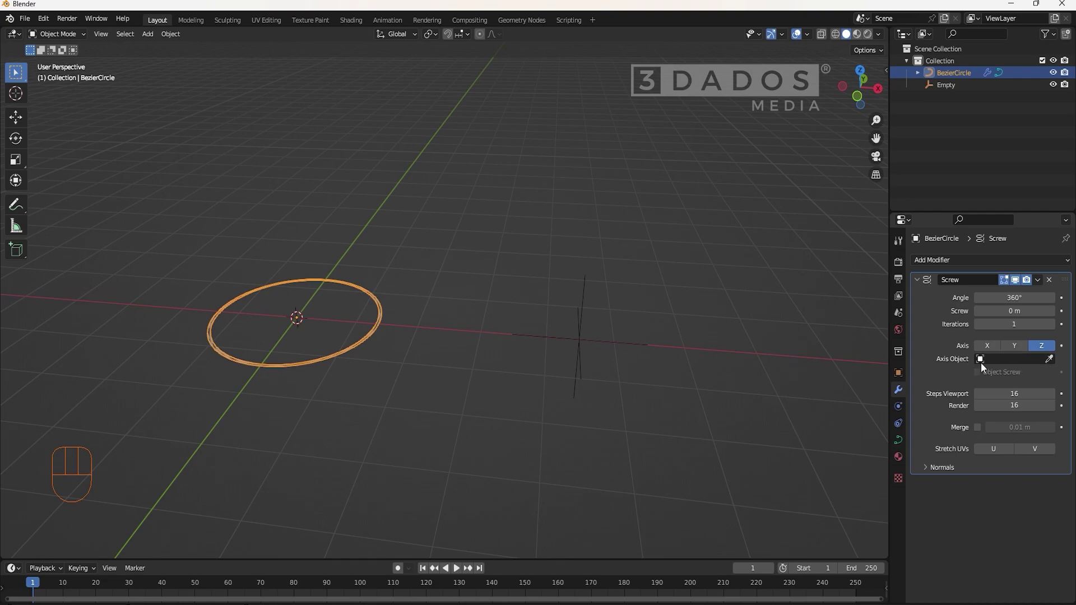
- Move the circle's origin away from its centre so the 292° Screw sweep opens into a broad ring
{"action": "left_click_drag", "start_coordinate": [396, 363], "coordinate": [495, 377]}
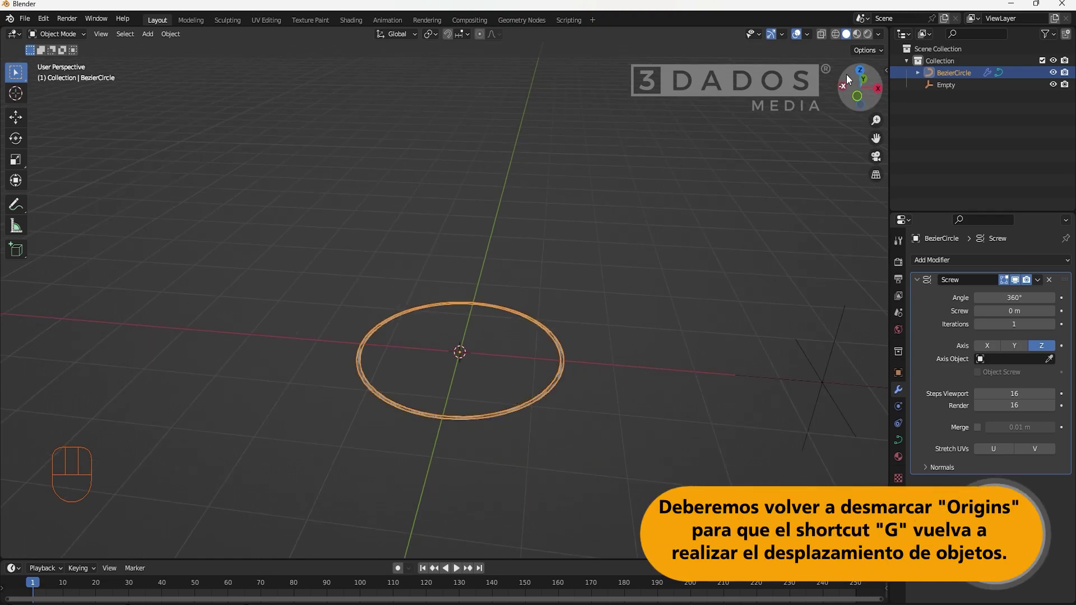
{"action": "left_click_drag", "start_coordinate": [876, 54], "coordinate": [780, 205]}
{"action": "key", "text": "g"}
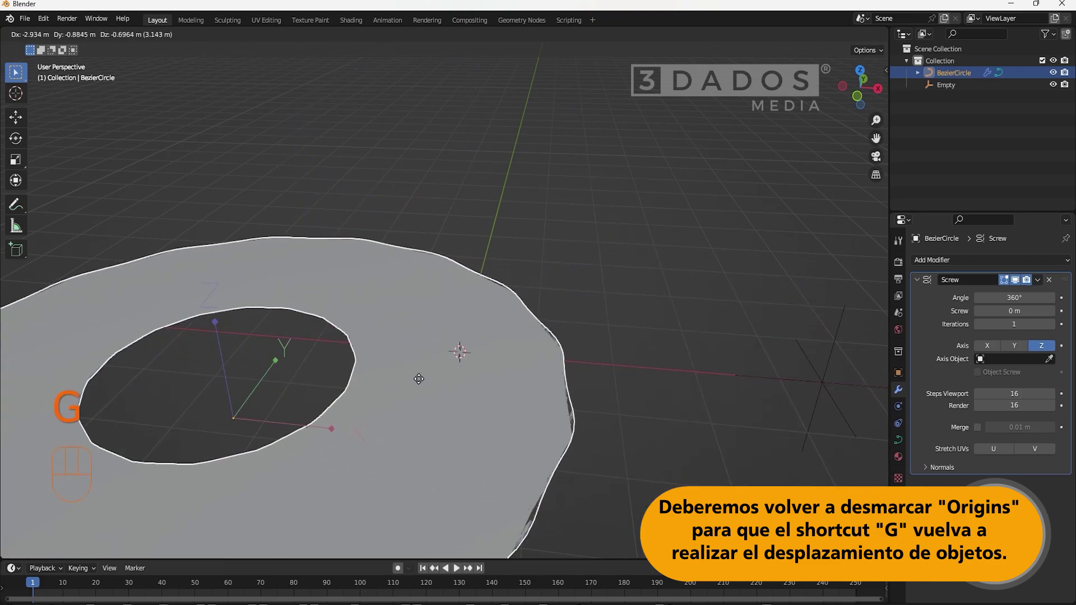
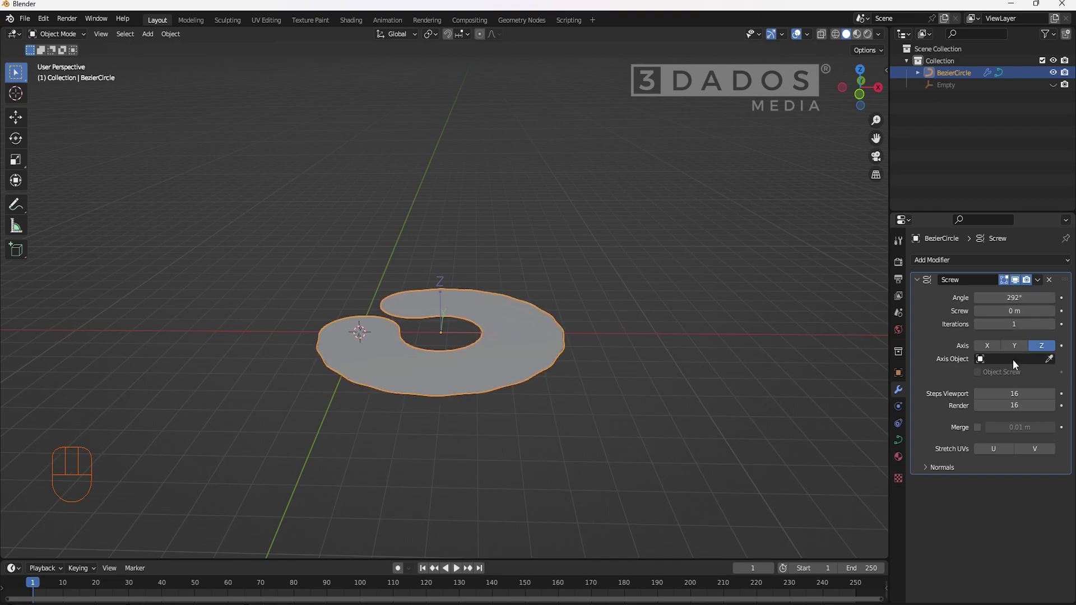
- Set the Screw modifier to the Y axis with a 3.7 m screw offset and 5 iterations
{"action": "left_click", "coordinate": [1017, 353]}
{"action": "left_click", "coordinate": [995, 352]}
{"action": "left_click", "coordinate": [1016, 347]}
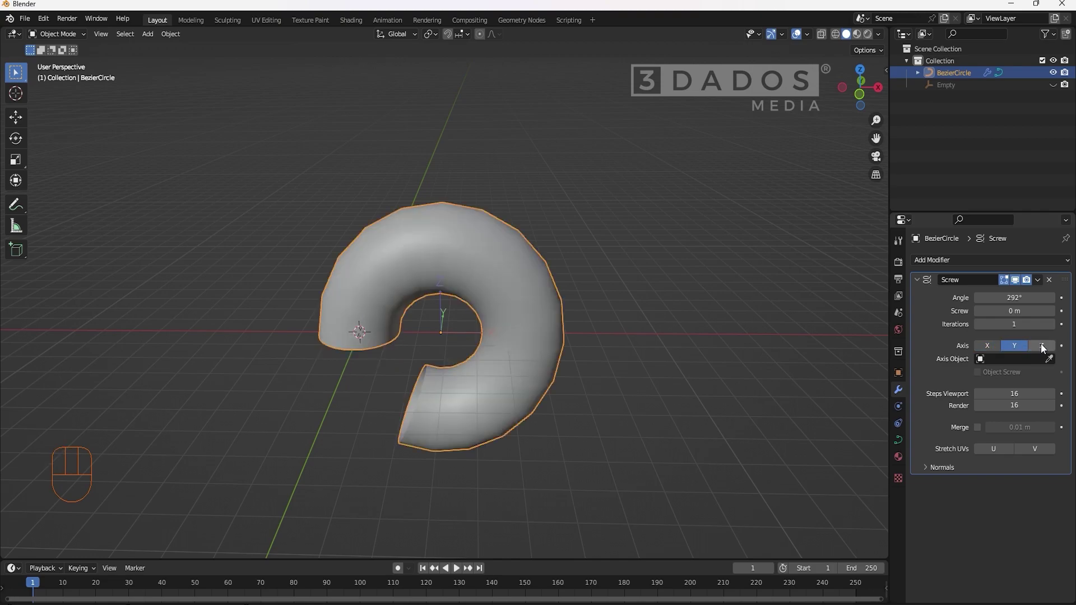
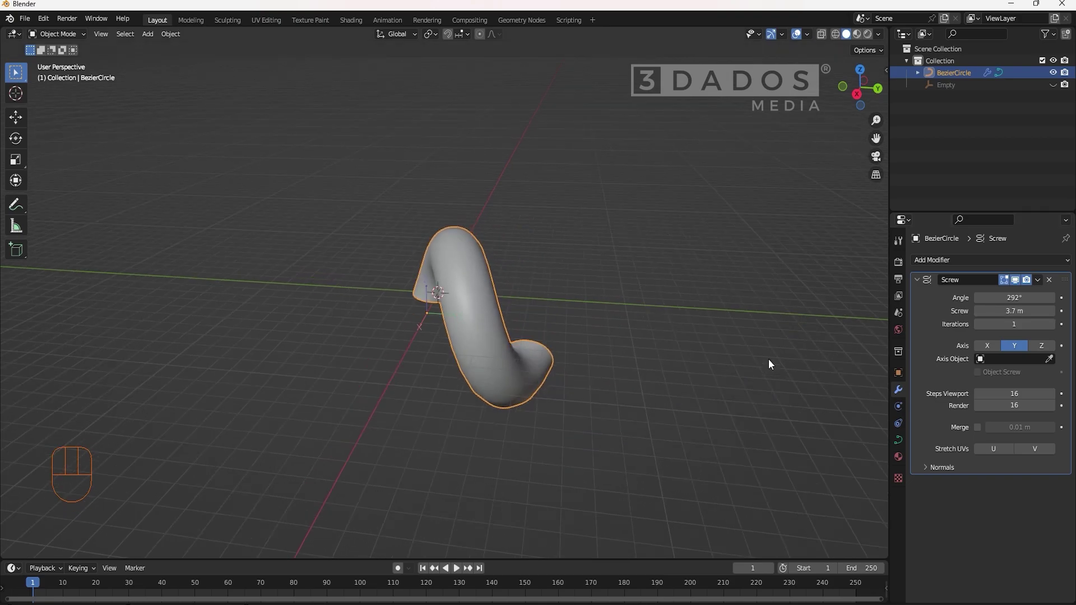
{"action": "double_click", "coordinate": [1053, 331]}
{"action": "left_click_drag", "start_coordinate": [646, 401], "coordinate": [529, 401]}
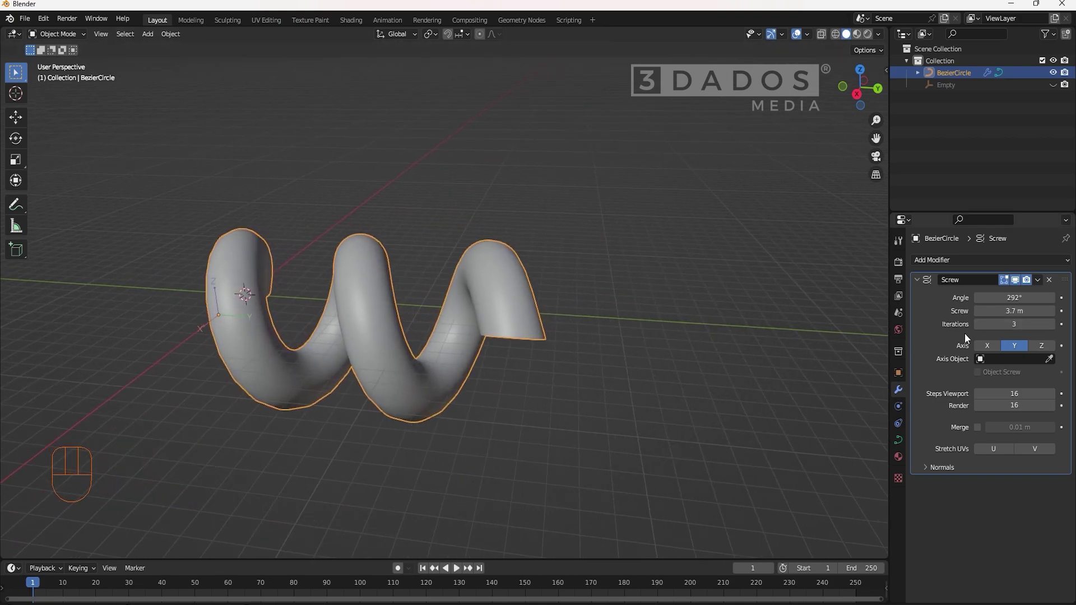
{"action": "left_click", "coordinate": [1058, 329]}
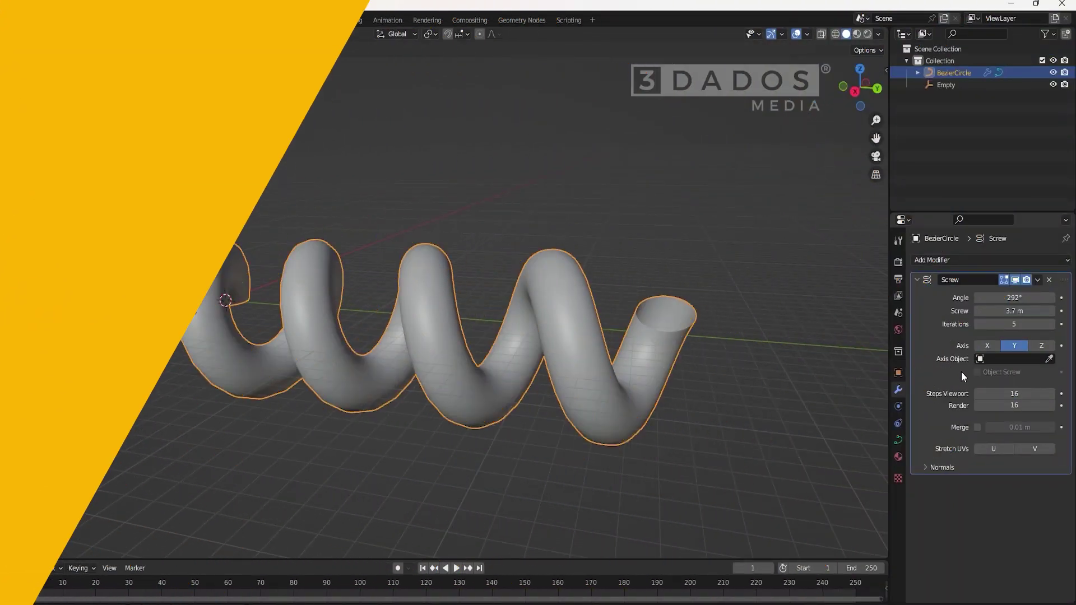
- Set the Empty as the Screw axis object and move it away, stretching the spring
{"action": "left_click_drag", "start_coordinate": [305, 406], "coordinate": [447, 390]}
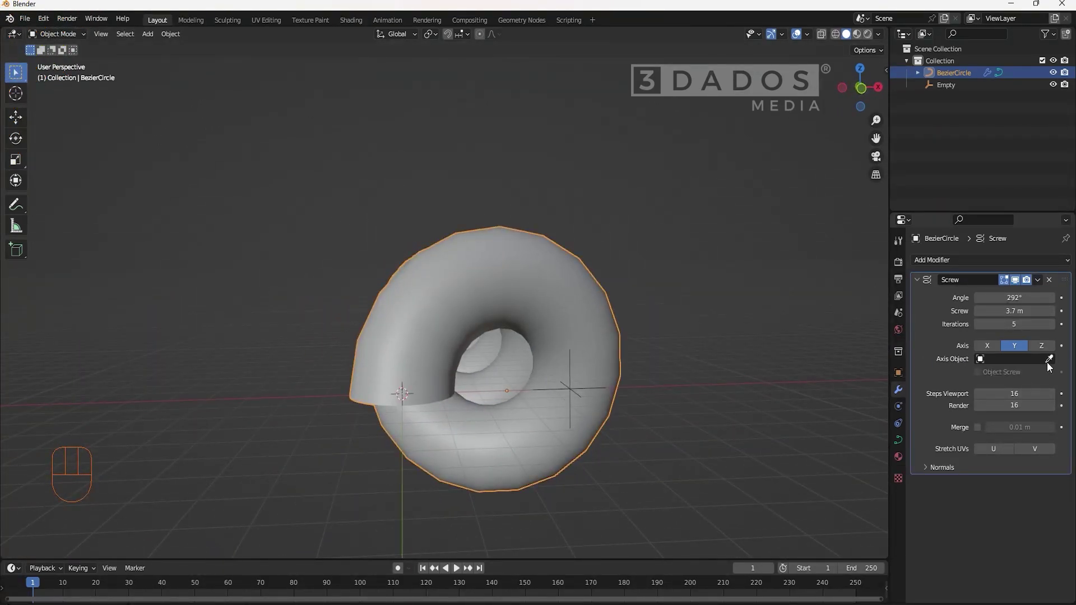
{"action": "left_click", "coordinate": [1051, 362]}
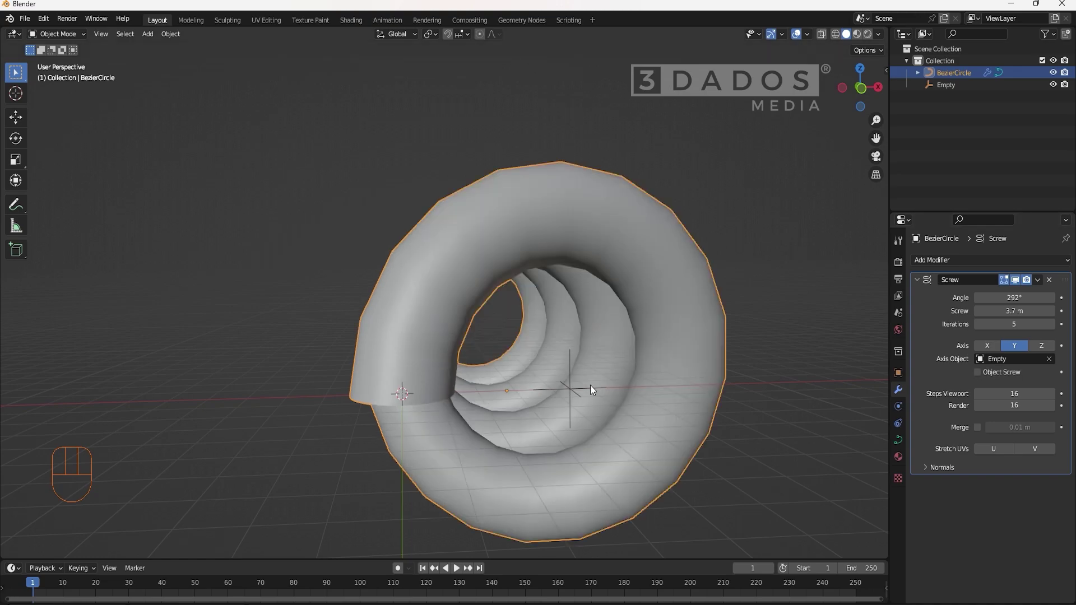
{"action": "left_click", "coordinate": [976, 377]}
{"action": "left_click_drag", "start_coordinate": [700, 421], "coordinate": [662, 389]}
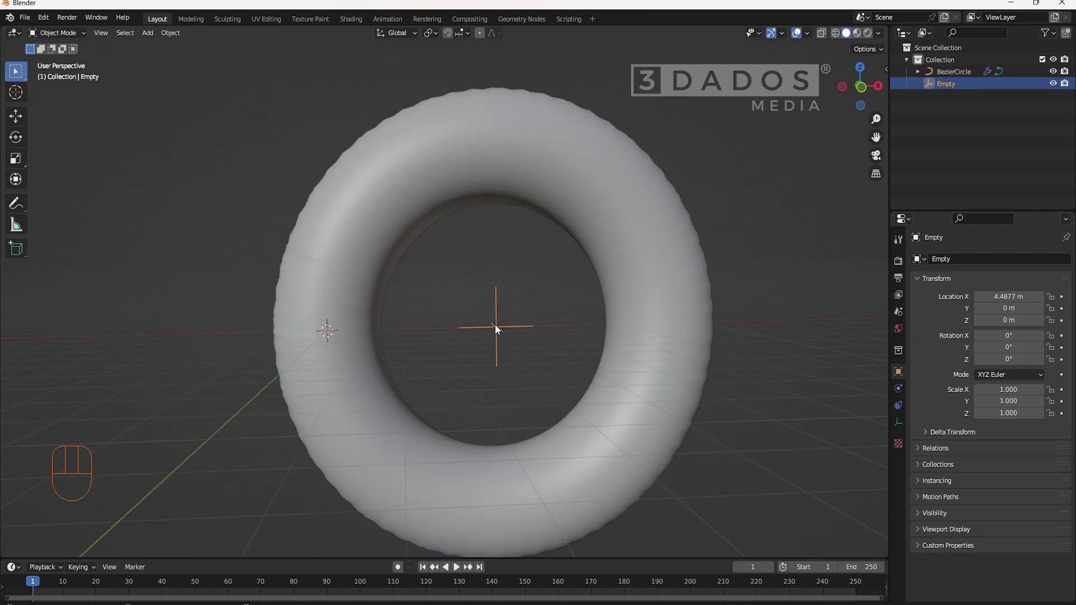
{"action": "middle_click", "coordinate": [539, 372]}
{"action": "key", "text": "g"}
{"action": "middle_click", "coordinate": [553, 377]}
{"action": "key", "text": "g"}
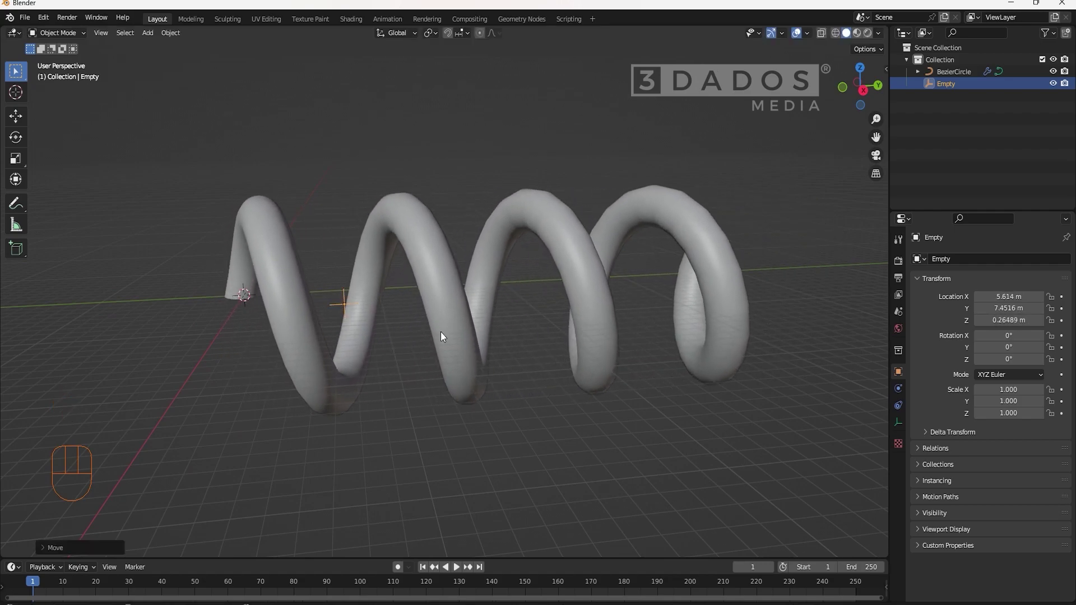
{"action": "left_click_drag", "start_coordinate": [574, 331], "coordinate": [621, 330]}
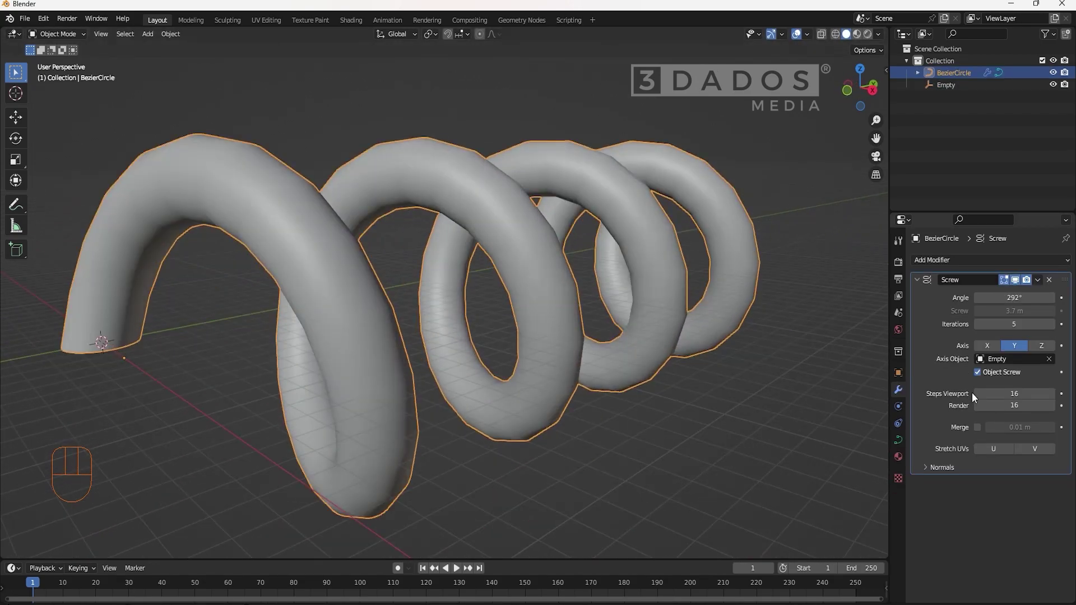
- Enable Object Screw so the Empty's offset sets the coil spacing, nudging the adjacent modifier field
{"action": "left_click", "coordinate": [977, 400]}
{"action": "left_click", "coordinate": [977, 400]}
{"action": "double_click", "coordinate": [977, 399]}
{"action": "left_click", "coordinate": [977, 400]}
{"action": "left_click", "coordinate": [1051, 399]}
{"action": "left_click", "coordinate": [1051, 400]}
{"action": "left_click", "coordinate": [1051, 399]}
{"action": "left_click", "coordinate": [1051, 399]}
{"action": "left_click", "coordinate": [1051, 399]}
{"action": "left_click", "coordinate": [1051, 399]}
{"action": "left_click", "coordinate": [1051, 400]}
{"action": "left_click", "coordinate": [1051, 400]}
{"action": "left_click", "coordinate": [1051, 399]}
{"action": "double_click", "coordinate": [1051, 399]}
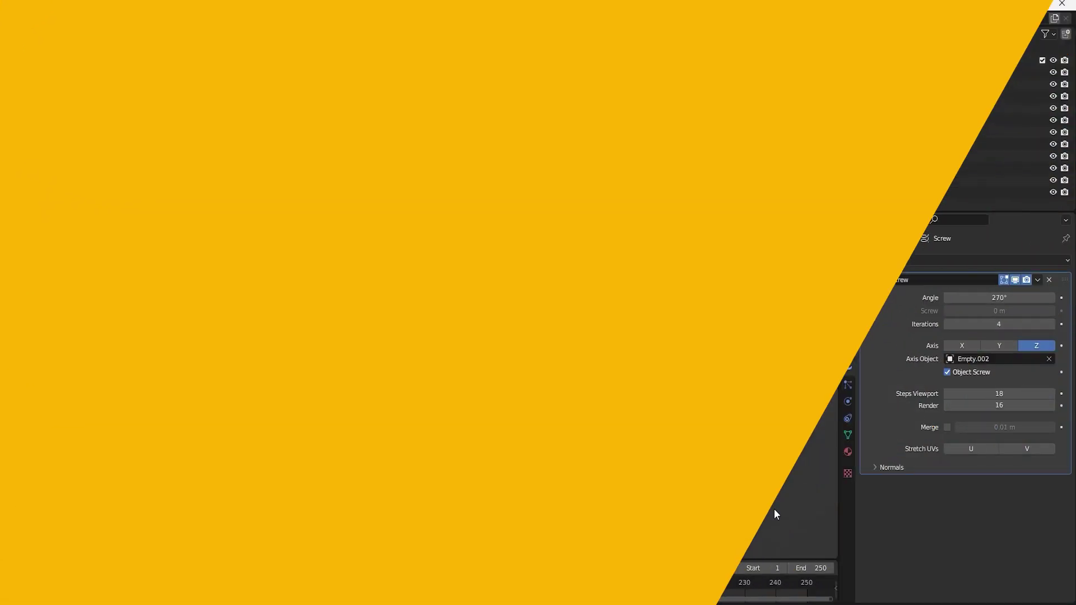
- Drag the ribbon's Solidify Thickness to -0.07 m for a thicker solid shell
{"action": "left_click_drag", "start_coordinate": [661, 377], "coordinate": [557, 361]}
{"action": "left_click_drag", "start_coordinate": [585, 392], "coordinate": [474, 325]}
{"action": "left_click_drag", "start_coordinate": [926, 266], "coordinate": [867, 461]}
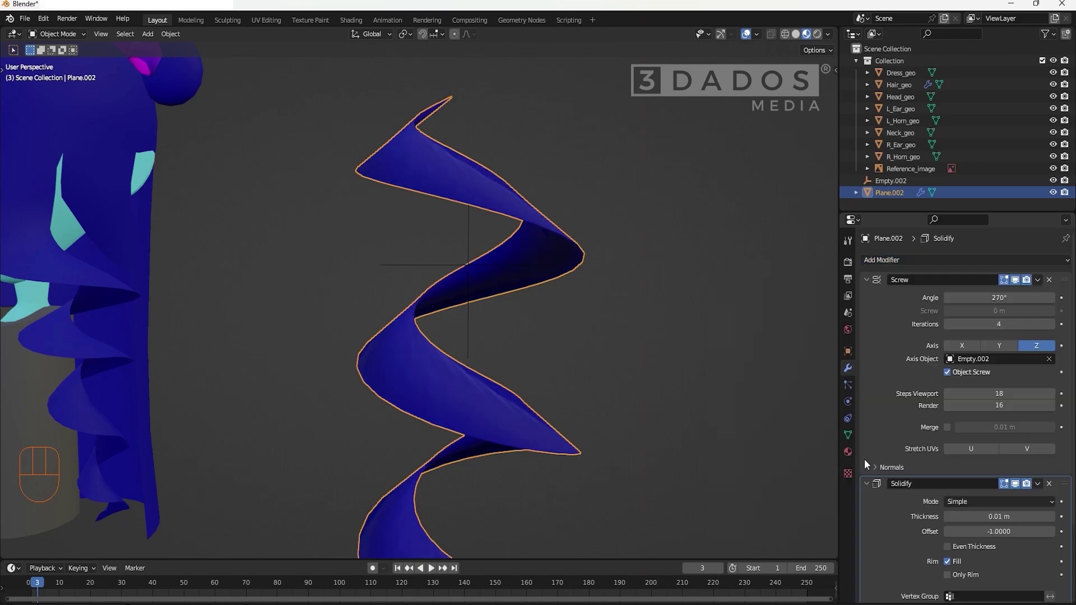